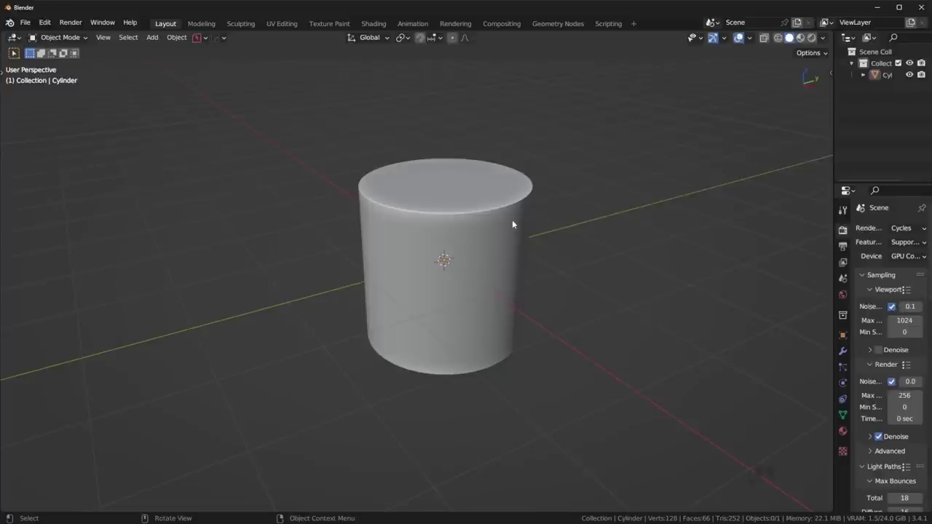
# Delete the original smooth cylinder from the scene
pyautogui.middleClick(530, 231)
pyautogui.scroll(3)
pyautogui.click(491, 267)
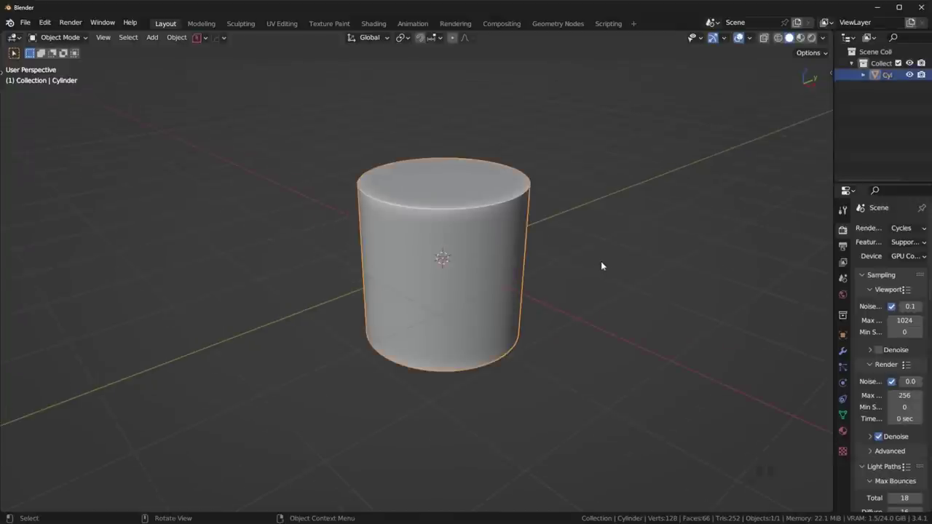
pyautogui.moveTo(610, 265); pyautogui.dragTo(607, 256)
pyautogui.press('Delete')
# Add a new 16-vertex cylinder at the origin via Shift+A > Mesh > Cylinder
pyautogui.press('shift+Caps_Lock')
pyautogui.press('Caps_Lock')
pyautogui.press('shift+a')
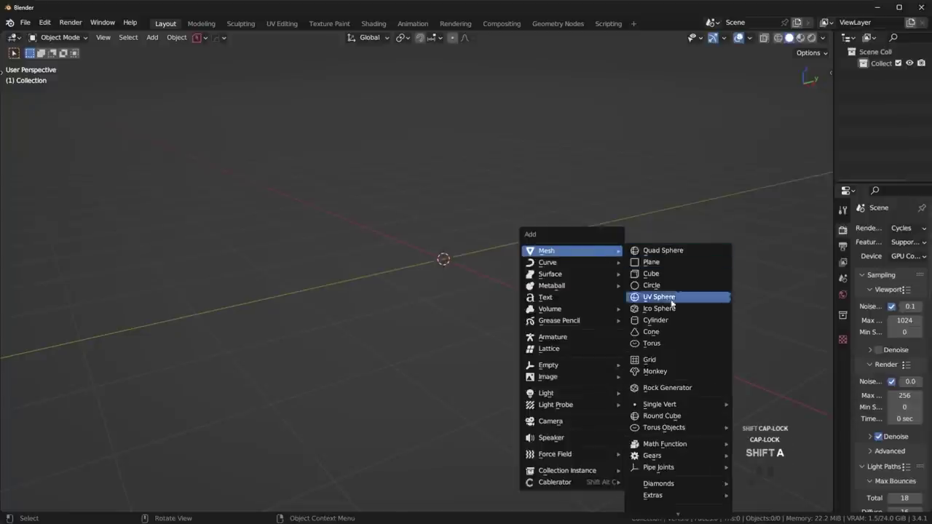
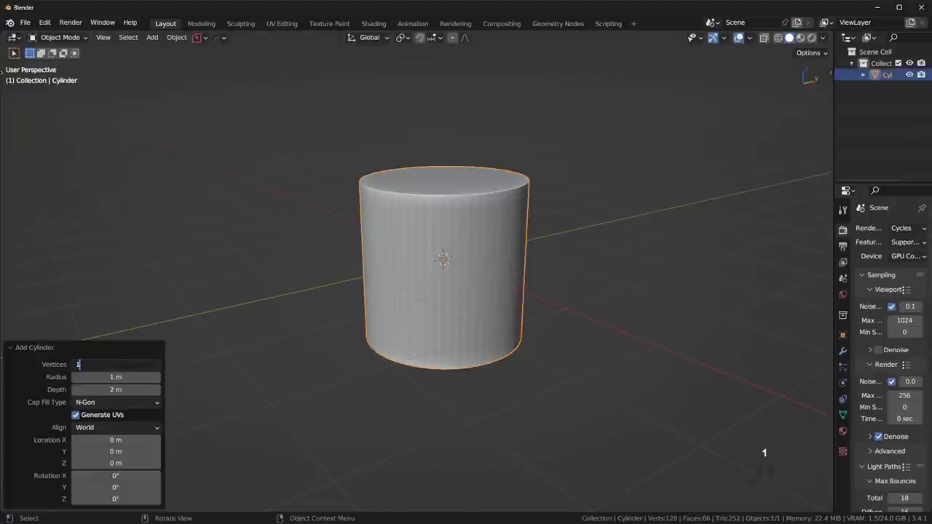
pyautogui.press('6')
pyautogui.press('Return')
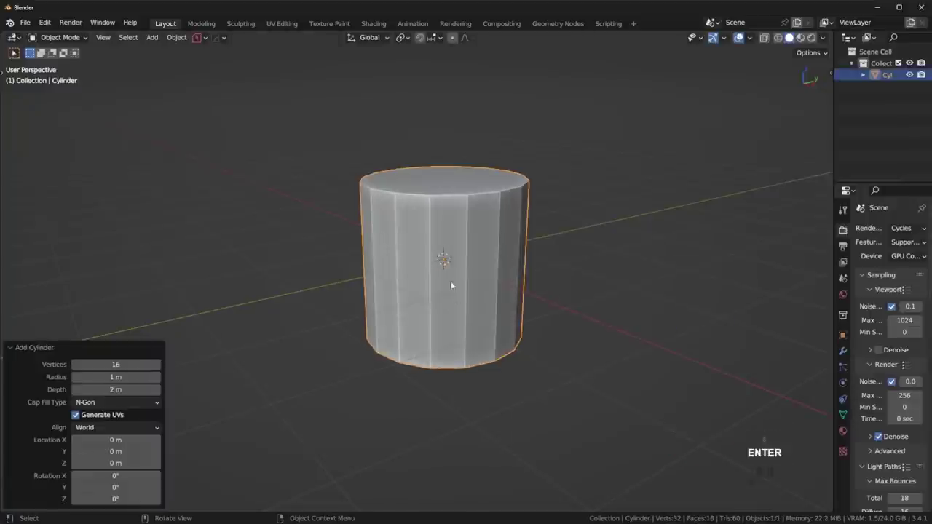
pyautogui.moveTo(643, 222); pyautogui.dragTo(627, 214)
pyautogui.moveTo(527, 282); pyautogui.dragTo(520, 291)
pyautogui.moveTo(518, 293); pyautogui.dragTo(539, 290)
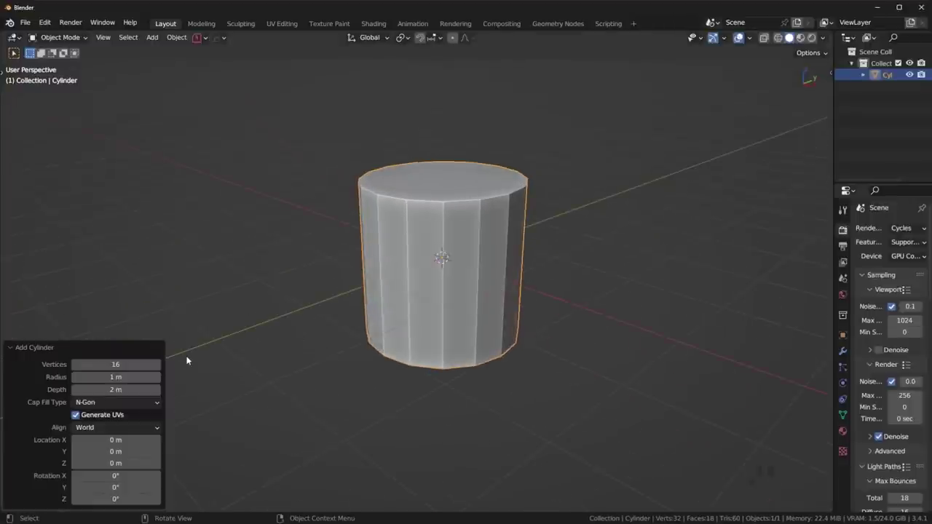
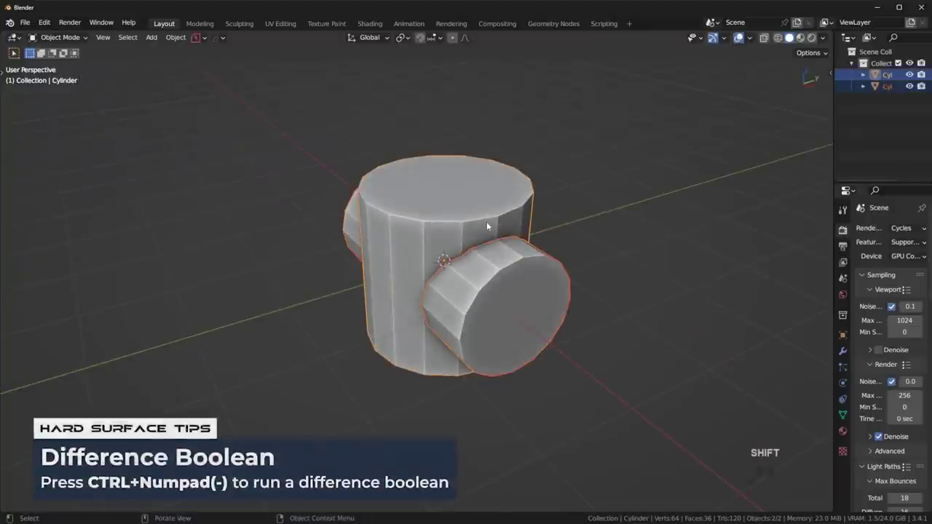
# Cut the sideways cylinder out of the standing one with a difference boolean
pyautogui.press('ctrl+KP_Subtract')
pyautogui.press('shift+2')
pyautogui.moveTo(571, 285); pyautogui.dragTo(559, 263)
pyautogui.moveTo(555, 282); pyautogui.dragTo(587, 282)
pyautogui.middleClick(602, 237)
pyautogui.moveTo(601, 245); pyautogui.dragTo(553, 291)
pyautogui.moveTo(583, 250); pyautogui.dragTo(524, 257)
pyautogui.click(544, 178)
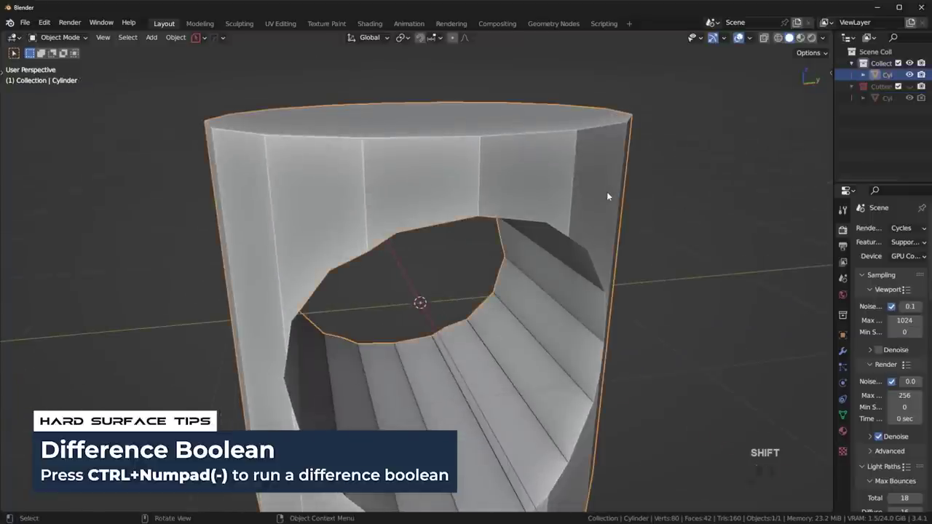
# Give the cut cylinder smooth shading with Auto Smooth
pyautogui.rightClick(615, 194)
pyautogui.click(601, 206)
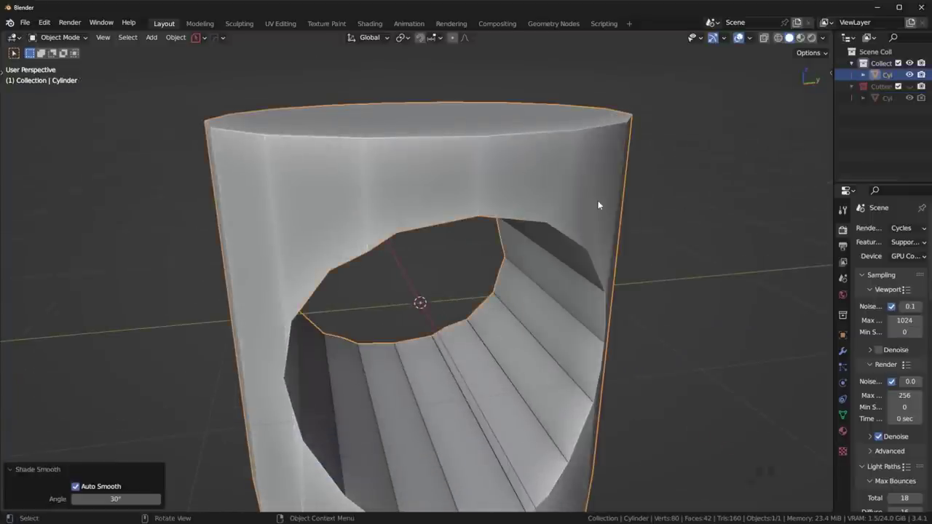
pyautogui.moveTo(540, 258); pyautogui.dragTo(470, 249)
pyautogui.moveTo(532, 299); pyautogui.dragTo(518, 272)
pyautogui.moveTo(518, 222); pyautogui.dragTo(520, 248)
# Add a HardOps 30° bevel with hardened normals around the rim and hole edges
pyautogui.press('q')
pyautogui.click(567, 284)
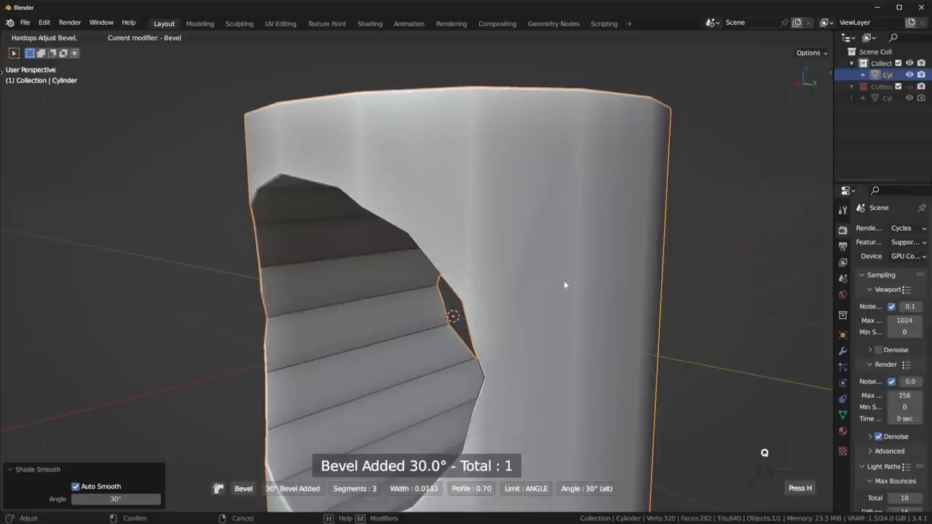
pyautogui.press('n')
pyautogui.click(565, 286)
pyautogui.moveTo(531, 290); pyautogui.dragTo(580, 299)
pyautogui.press('n')
pyautogui.moveTo(446, 331); pyautogui.dragTo(578, 315)
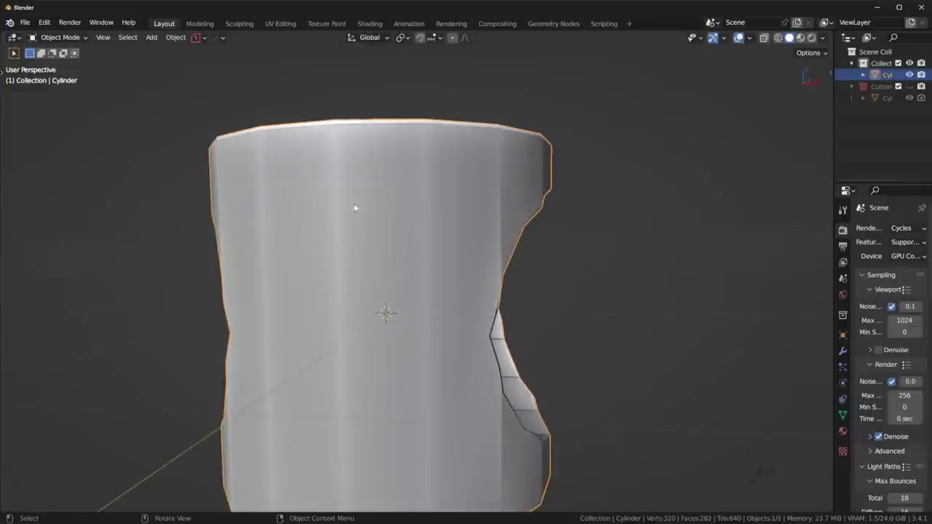
pyautogui.moveTo(534, 297); pyautogui.dragTo(439, 318)
pyautogui.click(507, 211)
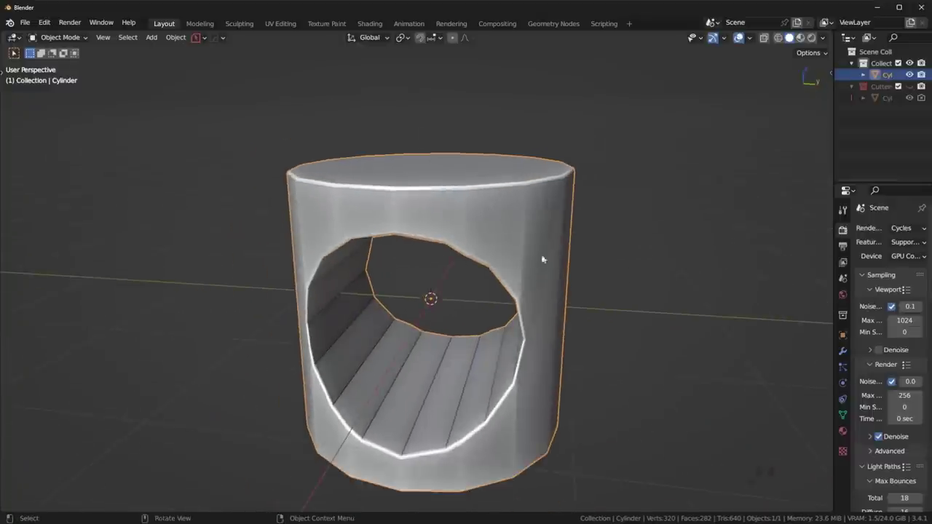
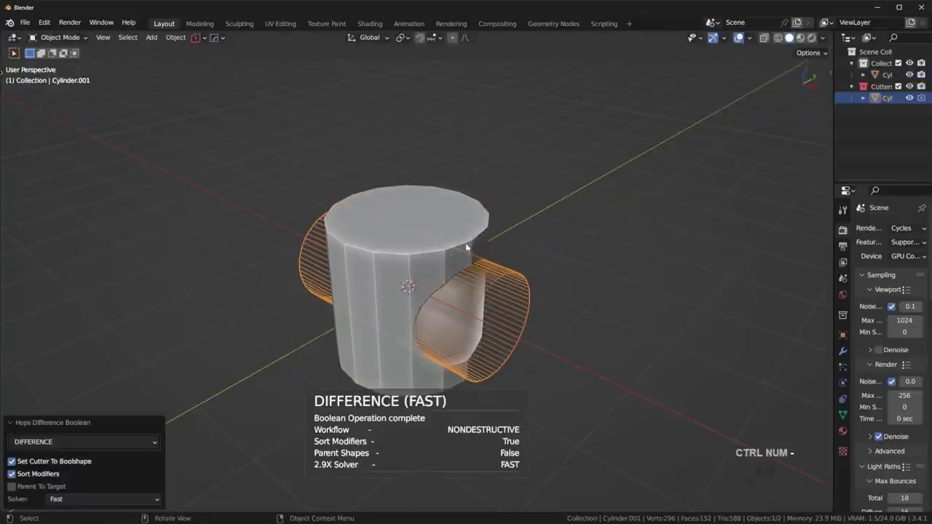
# Give the re-cut cylinder smooth shading with Auto Smooth and inspect the round hole
pyautogui.press('shift+2')
pyautogui.click(452, 242)
pyautogui.rightClick(462, 241)
pyautogui.click(461, 238)
pyautogui.moveTo(574, 323); pyautogui.dragTo(504, 296)
pyautogui.moveTo(505, 297); pyautogui.dragTo(474, 290)
pyautogui.moveTo(387, 214); pyautogui.dragTo(422, 221)
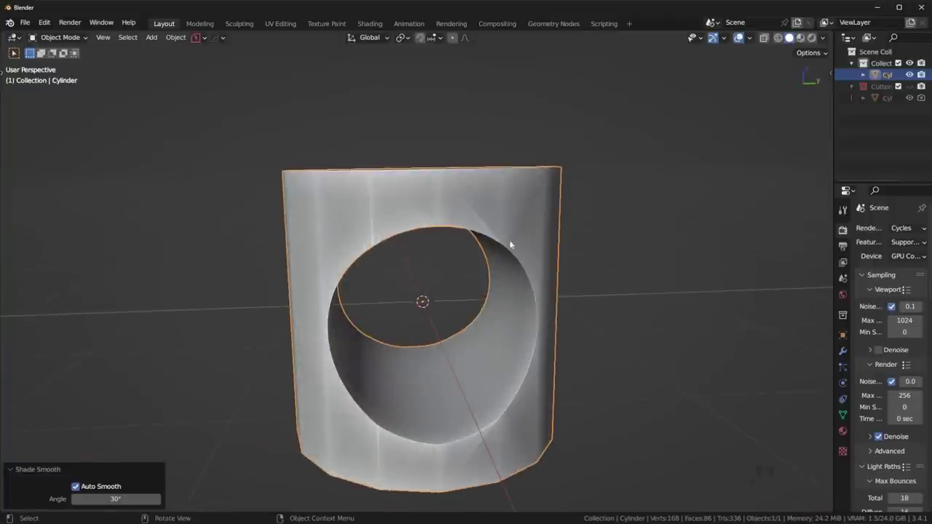
pyautogui.moveTo(527, 251); pyautogui.dragTo(495, 220)
pyautogui.moveTo(529, 360); pyautogui.dragTo(565, 387)
pyautogui.moveTo(566, 284); pyautogui.dragTo(600, 279)
# Adjust the viewport display via Alt+V and show the cylinder's modifier settings
pyautogui.press('alt+v')
pyautogui.click(525, 303)
pyautogui.moveTo(560, 290); pyautogui.dragTo(559, 282)
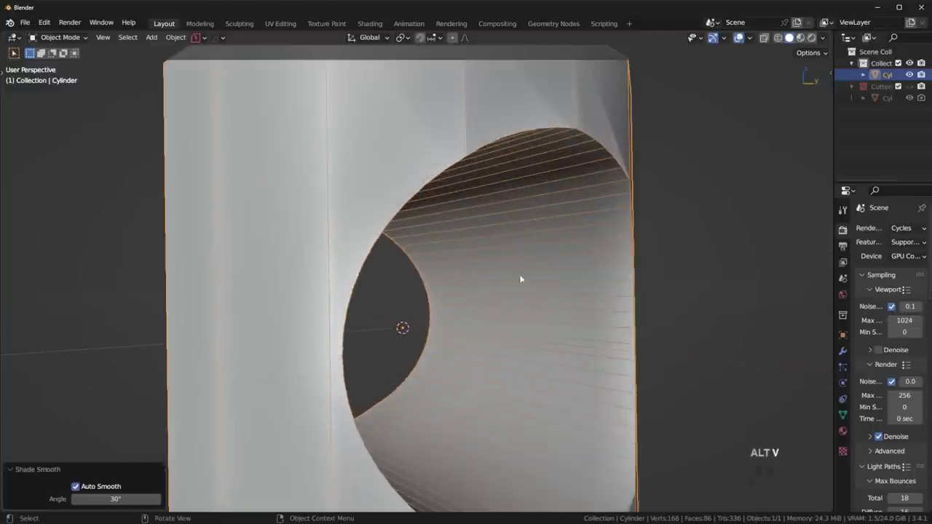
pyautogui.moveTo(547, 244); pyautogui.dragTo(495, 258)
pyautogui.middleClick(562, 233)
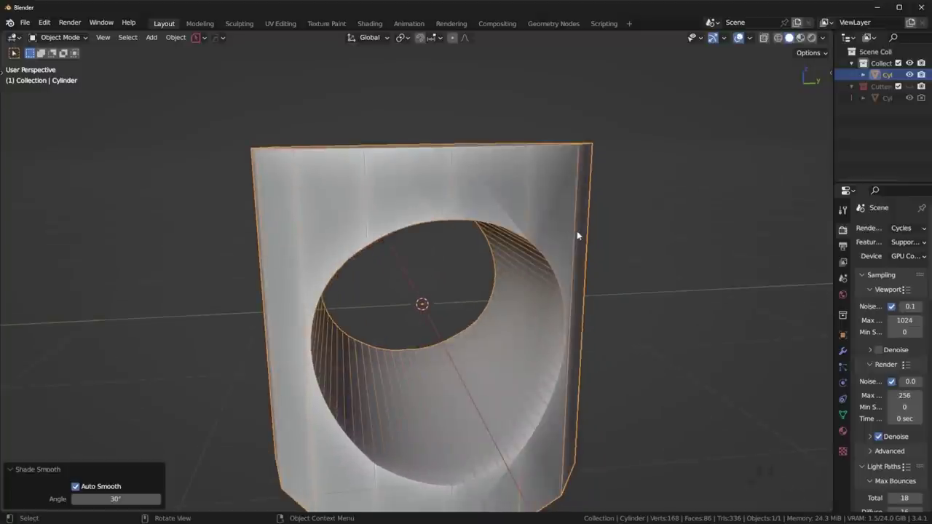
pyautogui.press('alt+v')
pyautogui.click(580, 236)
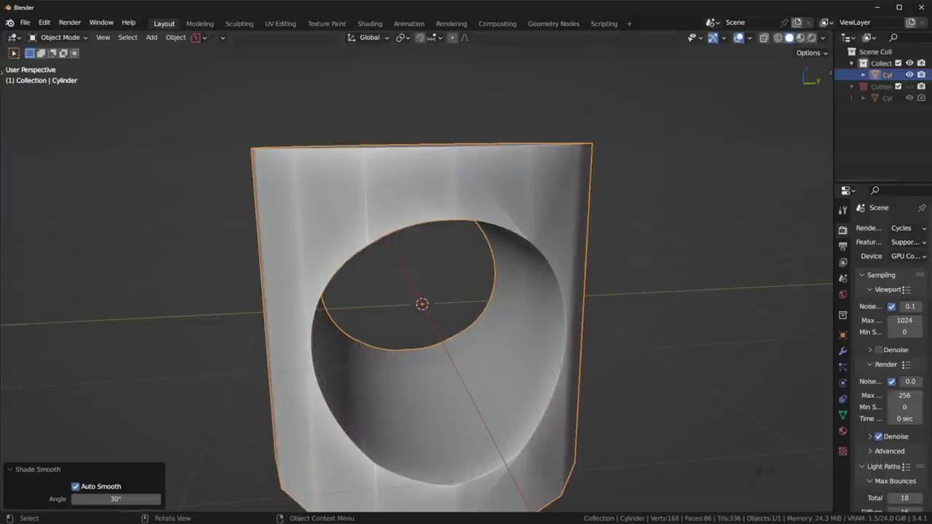
pyautogui.click(849, 357)
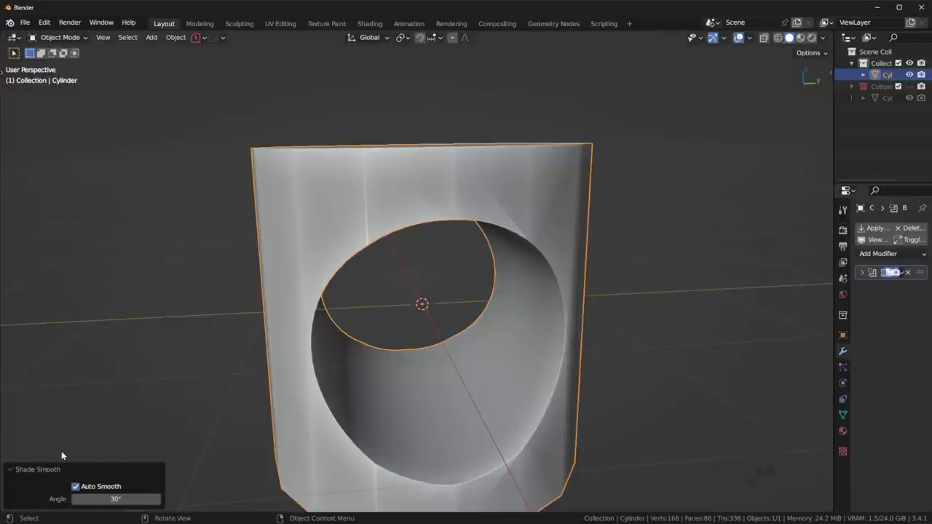
# Shift the view slightly over the holed cylinder
pyautogui.middleClick(627, 169)
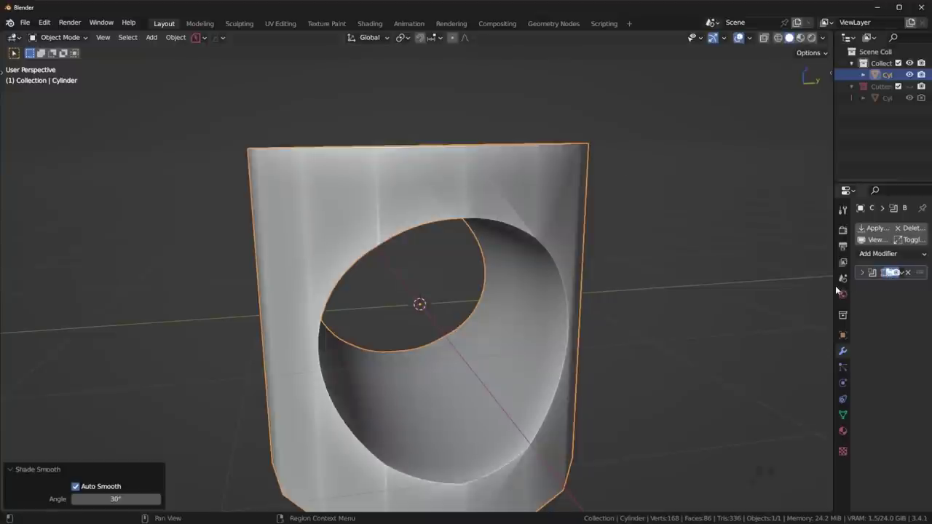
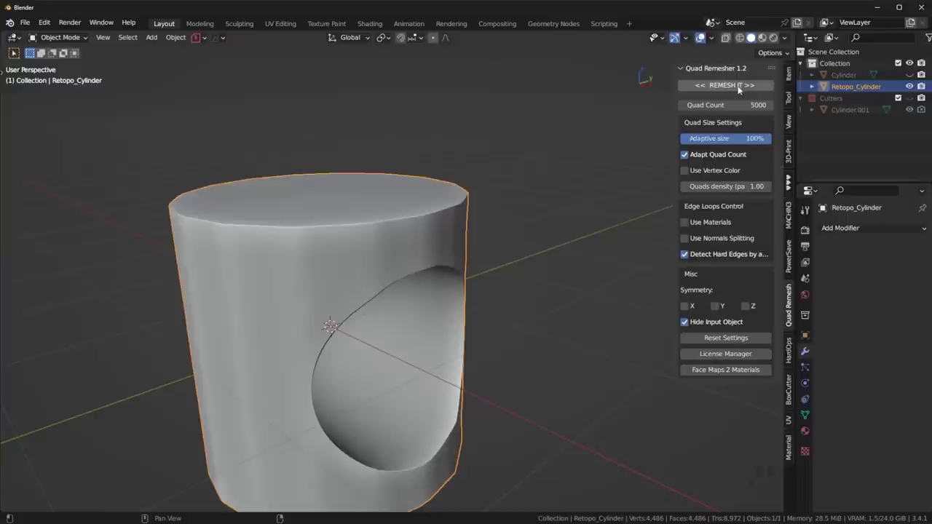
# Remesh the holed cylinder into even quads and add a level 2 Subdivision Surface
pyautogui.click(740, 91)
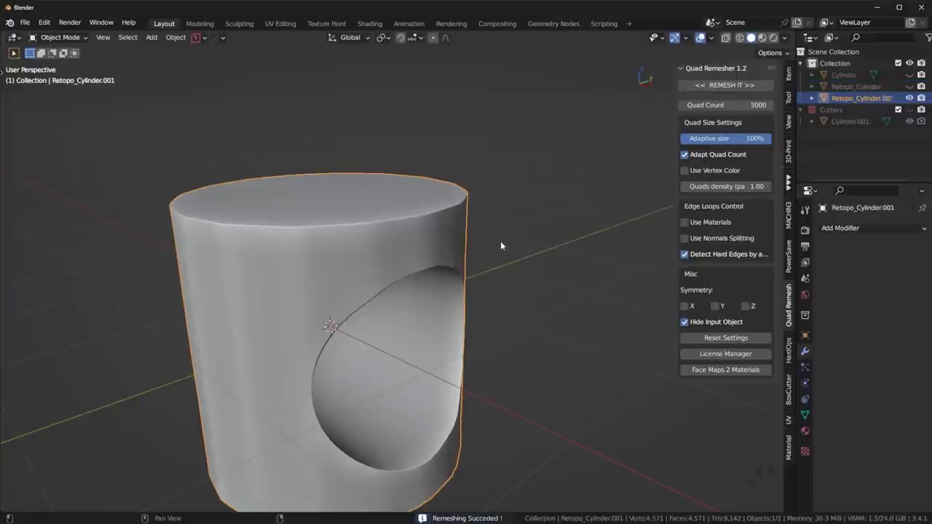
pyautogui.press('ctrl+1')
pyautogui.press('ctrl+2')
pyautogui.moveTo(510, 300); pyautogui.dragTo(509, 294)
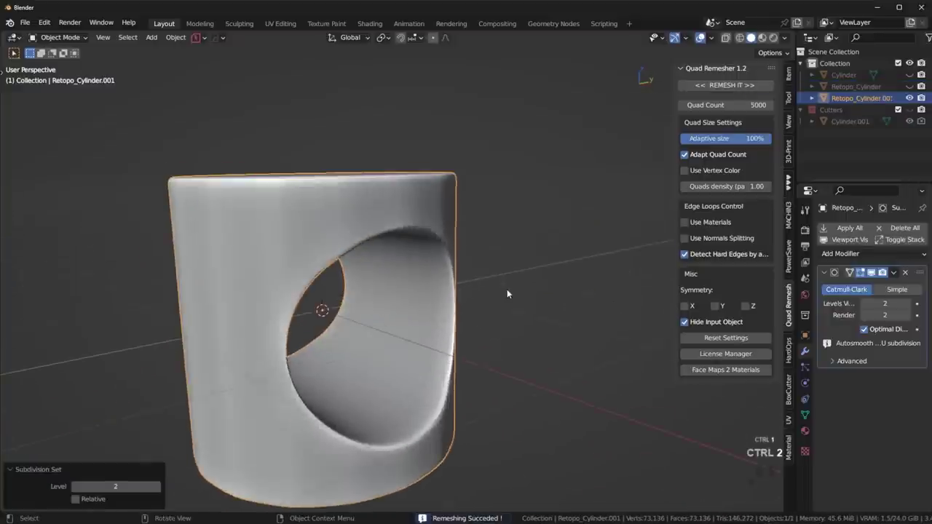
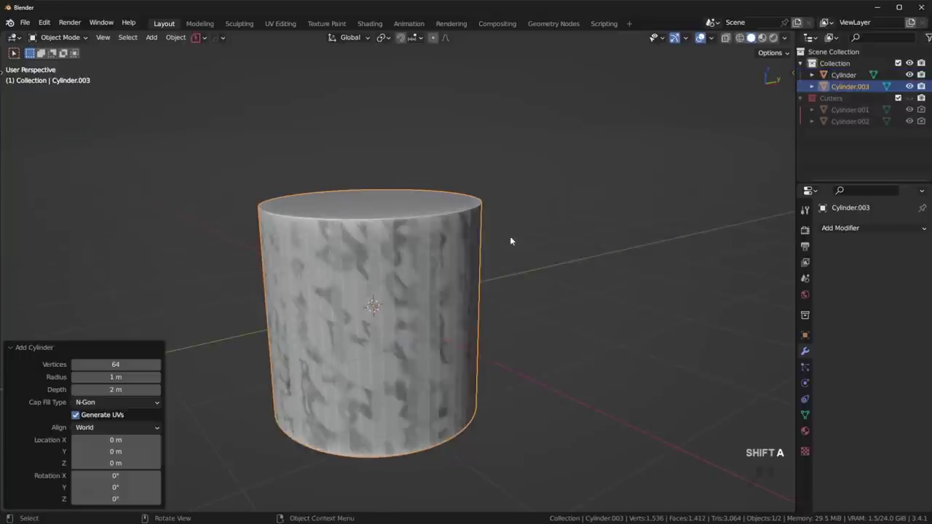
# Rotate the new cutter cylinder 90° on Y so it lies sideways
pyautogui.press('r')
pyautogui.press('y')
pyautogui.press('9')
pyautogui.press('0')
pyautogui.press('Return')
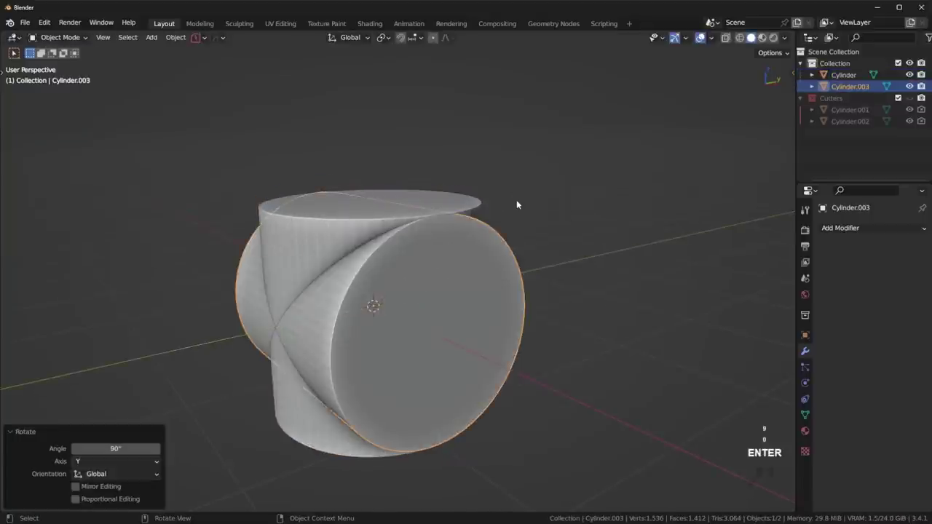
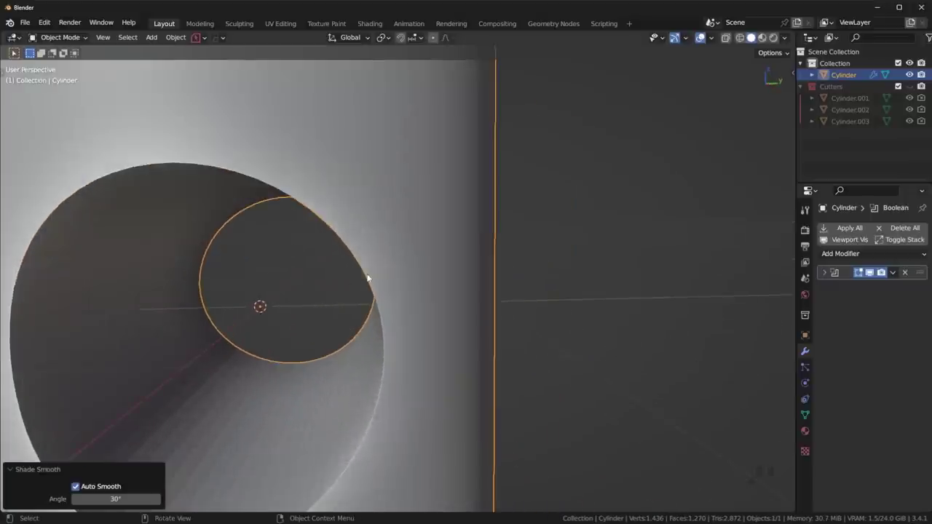
# Set Auto Smooth at 30° and preview the holed cylinder under rendered lighting
pyautogui.scroll(3)
pyautogui.moveTo(407, 231); pyautogui.dragTo(468, 292)
pyautogui.middleClick(473, 292)
pyautogui.middleClick(492, 289)
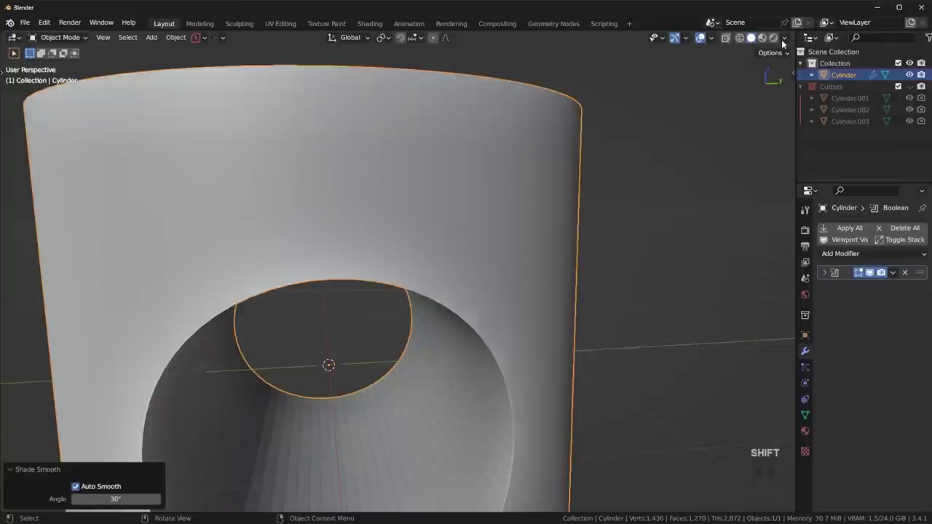
pyautogui.click(881, 274)
pyautogui.click(881, 274)
pyautogui.click(881, 274)
pyautogui.click(778, 194)
pyautogui.moveTo(595, 285); pyautogui.dragTo(579, 259)
pyautogui.middleClick(401, 204)
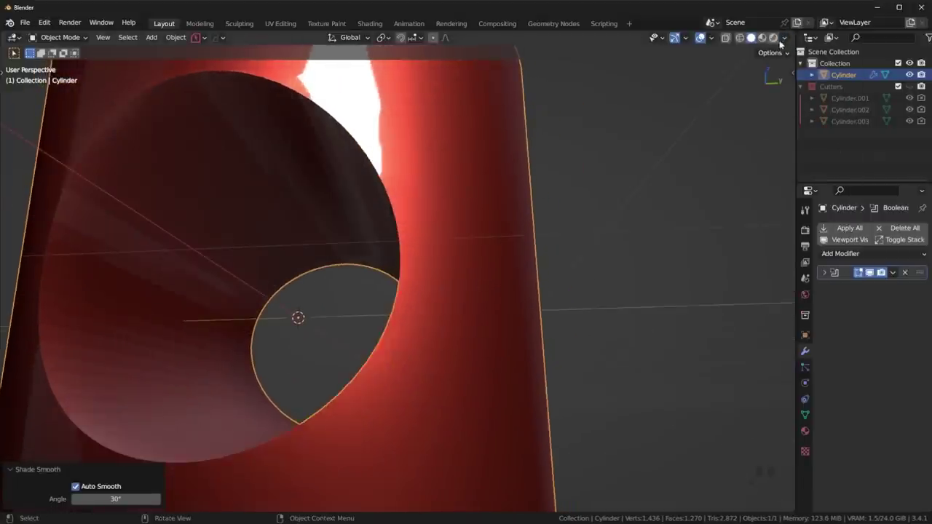
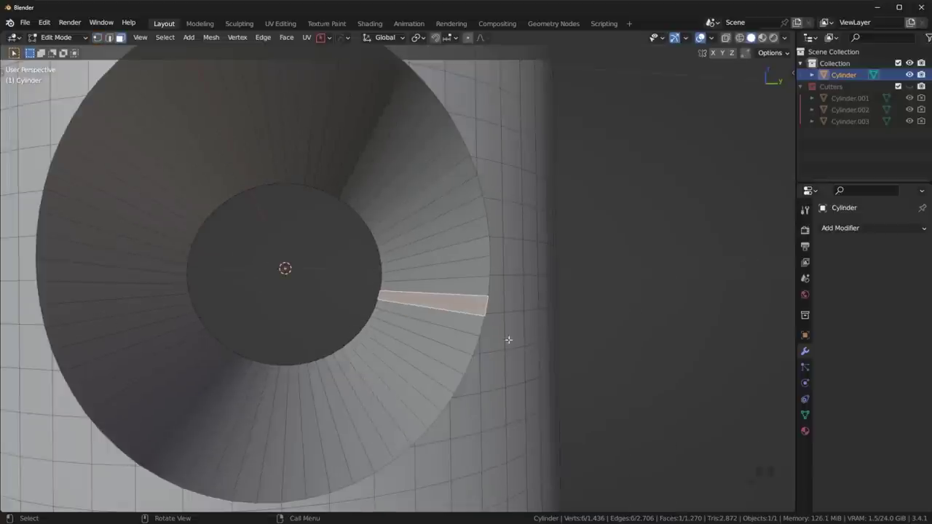
# Enter Edit Mode on the holed cylinder's mesh
pyautogui.press('Tab')
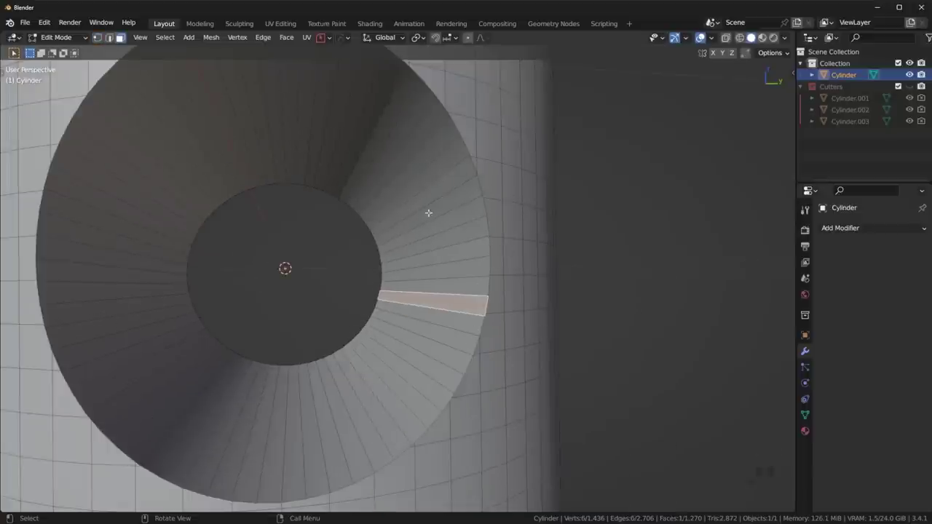
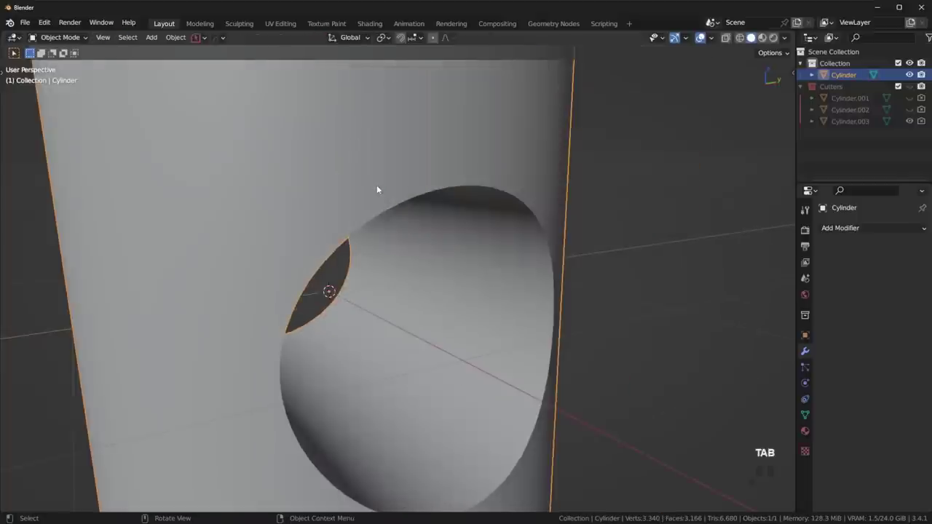
# Change the viewport display via Alt+V and reselect the holed cylinder
pyautogui.press('alt+v')
pyautogui.click(360, 189)
pyautogui.moveTo(450, 191); pyautogui.dragTo(439, 185)
pyautogui.moveTo(377, 169); pyautogui.dragTo(411, 206)
pyautogui.click(402, 229)
# Try a HardOps bevel with hardened normals on the cylinder and inspect the hole
pyautogui.press('q')
pyautogui.click(386, 239)
pyautogui.press('n')
pyautogui.click(374, 239)
pyautogui.moveTo(348, 211); pyautogui.dragTo(361, 223)
pyautogui.middleClick(367, 239)
pyautogui.middleClick(358, 236)
# Try an angle bevel, inspect the mesh in Edit Mode, then undo back to the object
pyautogui.press('q')
pyautogui.click(385, 249)
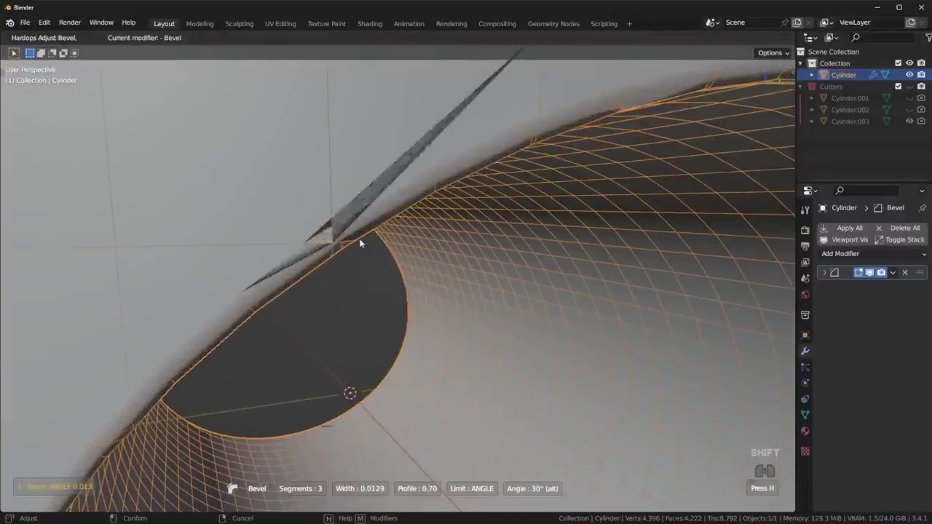
pyautogui.click(362, 243)
pyautogui.press('Tab')
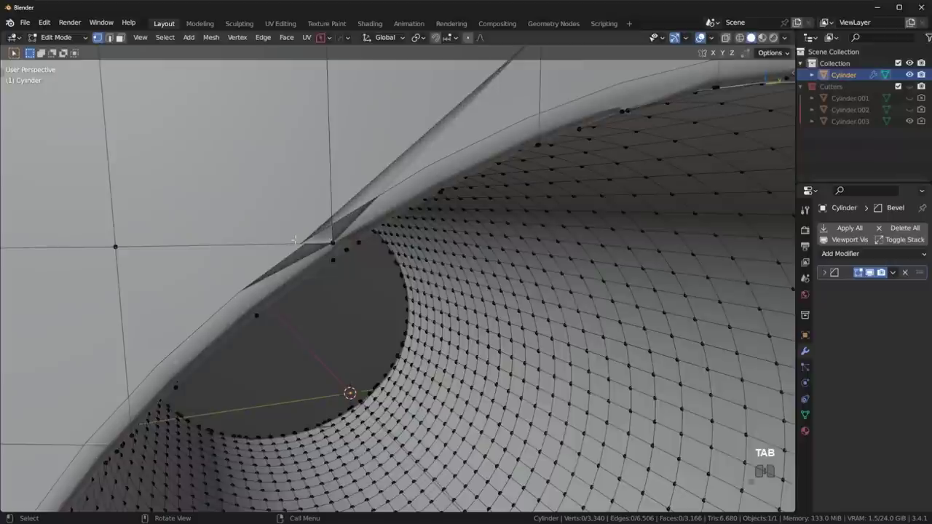
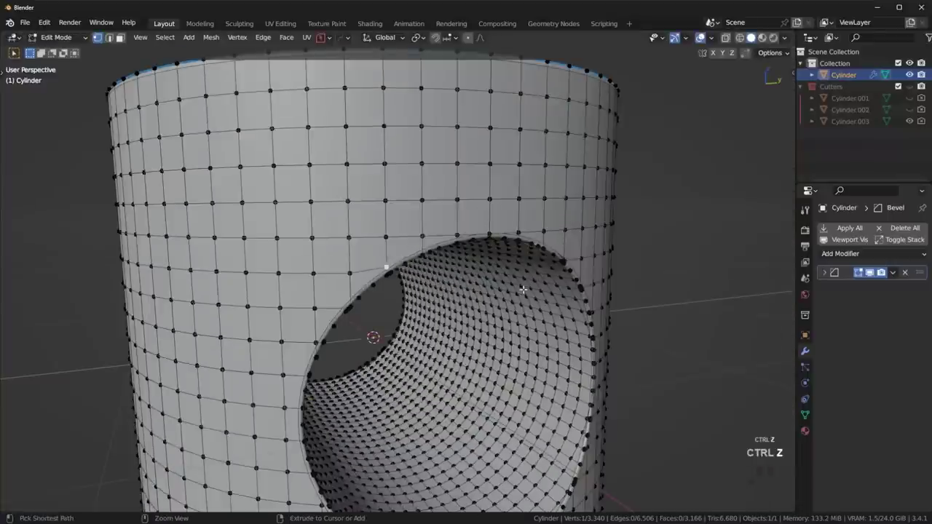
pyautogui.press('ctrl+z')
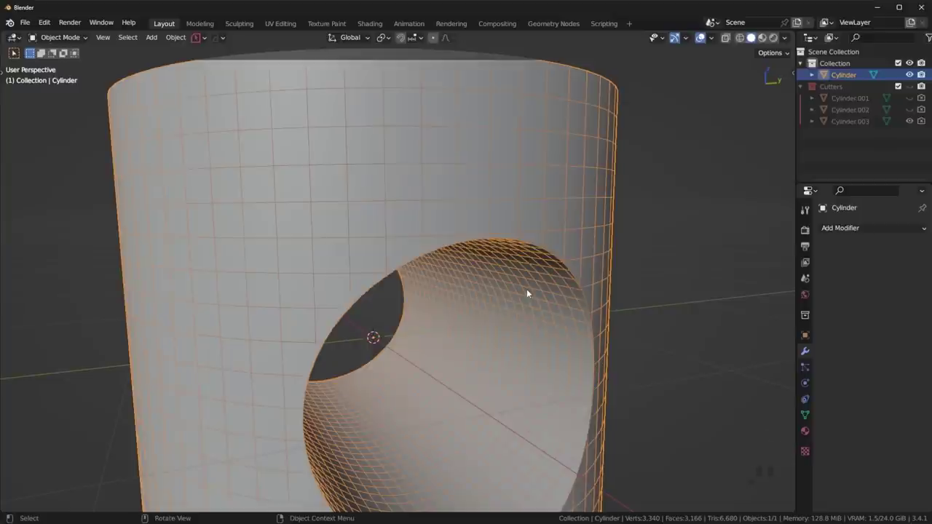
# Switch the viewport to rendered shading to preview the holed cylinder
pyautogui.moveTo(535, 293); pyautogui.dragTo(520, 279)
pyautogui.press('z')
pyautogui.moveTo(574, 275); pyautogui.dragTo(594, 291)
pyautogui.press('alt+v')
pyautogui.click(594, 292)
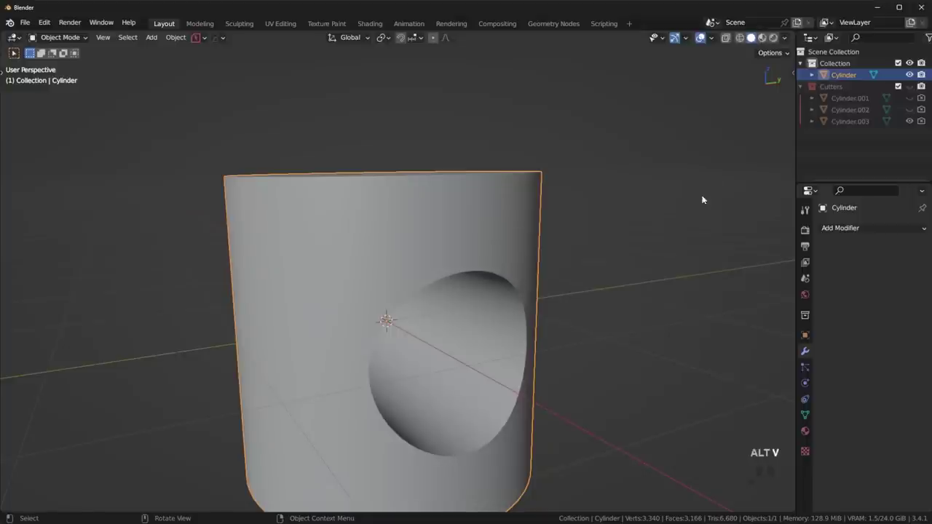
pyautogui.press('z')
# Check the World lighting settings and add a new material to the cylinder
pyautogui.click(616, 255)
pyautogui.middleClick(600, 240)
pyautogui.click(811, 298)
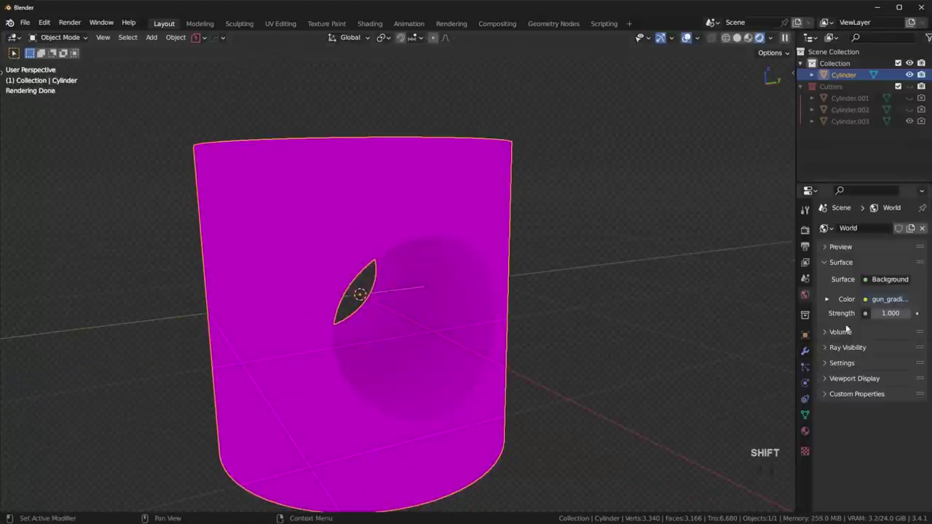
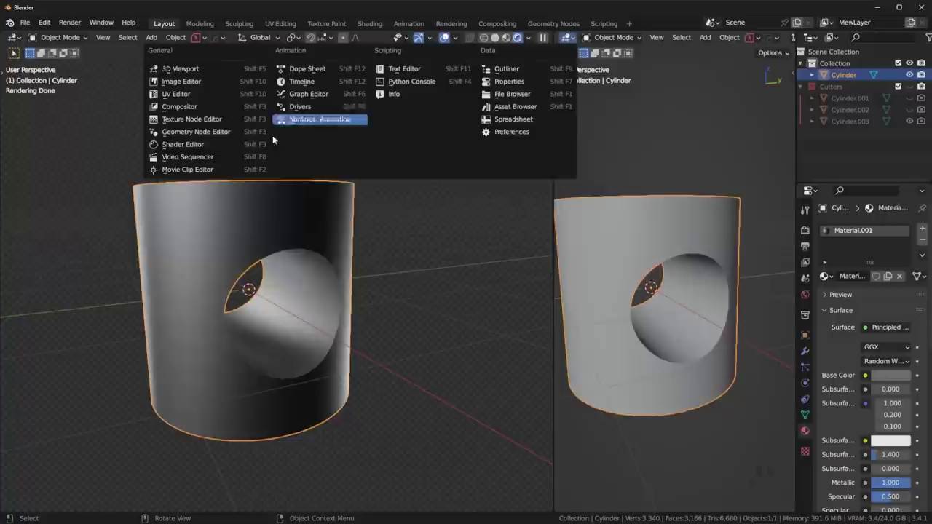
# Turn the split area into the Shader Editor and start adding a node to Material.001
pyautogui.click(223, 147)
pyautogui.press('n')
pyautogui.middleClick(594, 305)
pyautogui.middleClick(595, 338)
pyautogui.press('shift+a')
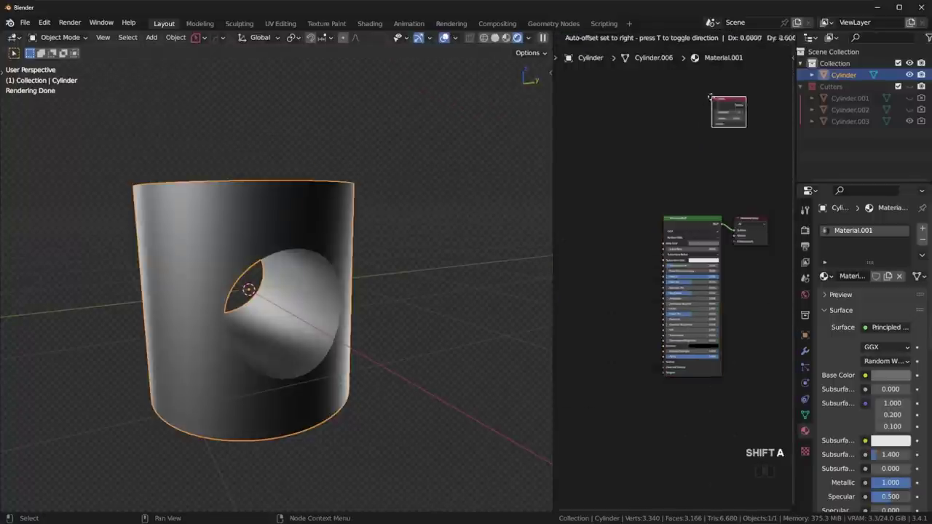
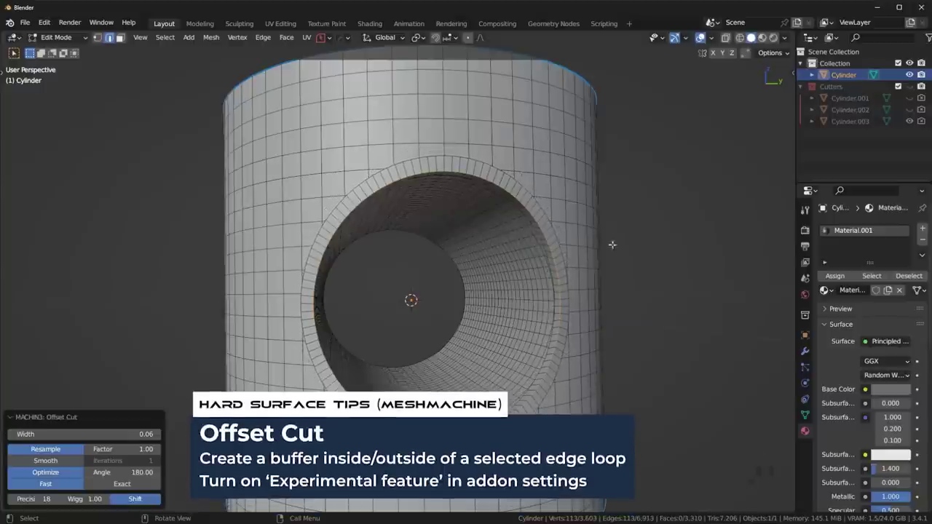
# Add a HardOps angle bevel to the cylinder with adjusted segments and width and hardened normals enabled
pyautogui.press('Tab')
pyautogui.press('alt+v')
pyautogui.click(693, 268)
pyautogui.press('q')
pyautogui.click(696, 267)
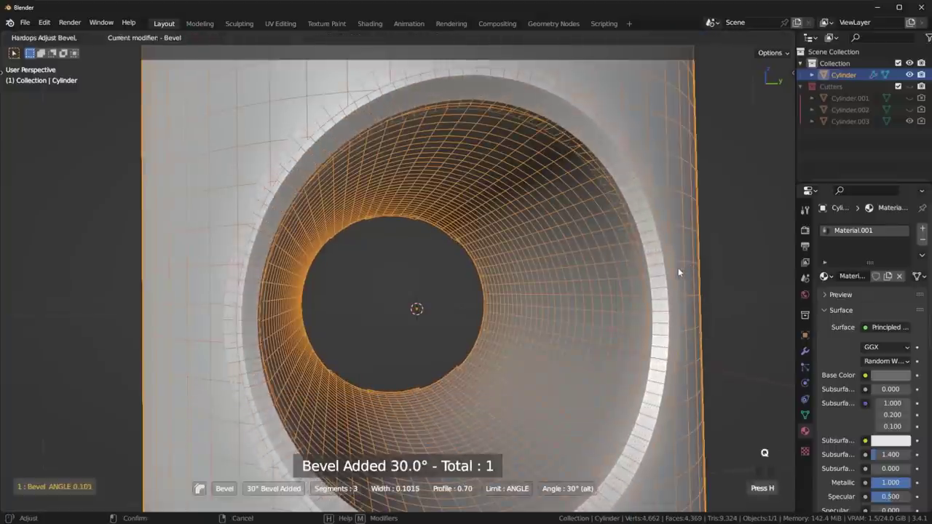
pyautogui.middleClick(692, 270)
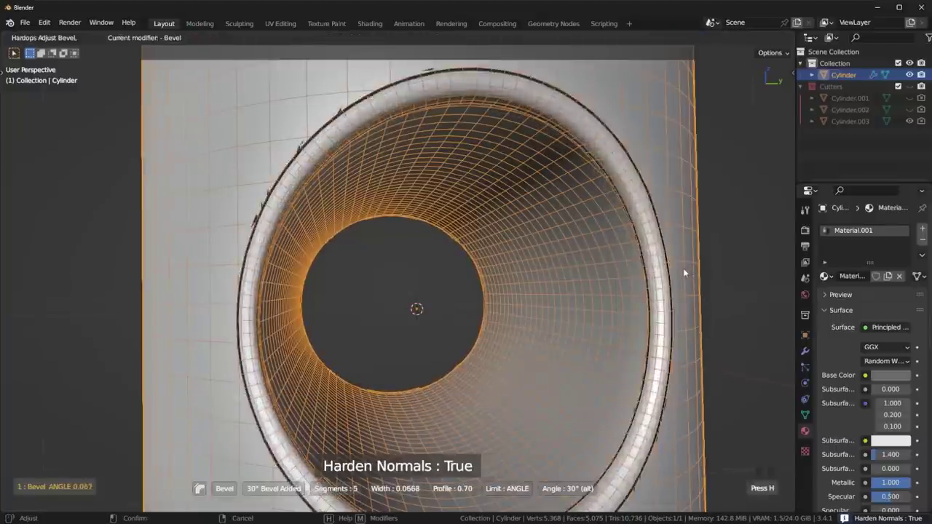
pyautogui.click(691, 271)
# Return to a single viewport and inspect the smoothly rounded rim of the hole
pyautogui.press('alt+v')
pyautogui.click(623, 274)
pyautogui.press('alt+a')
pyautogui.moveTo(597, 288); pyautogui.dragTo(584, 297)
pyautogui.moveTo(522, 281); pyautogui.dragTo(339, 160)
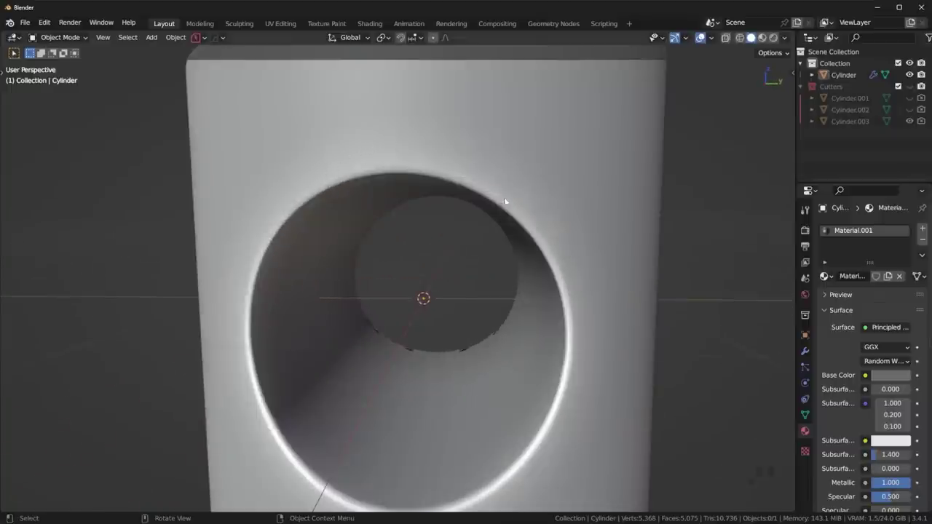
pyautogui.moveTo(543, 234); pyautogui.dragTo(517, 227)
pyautogui.click(520, 226)
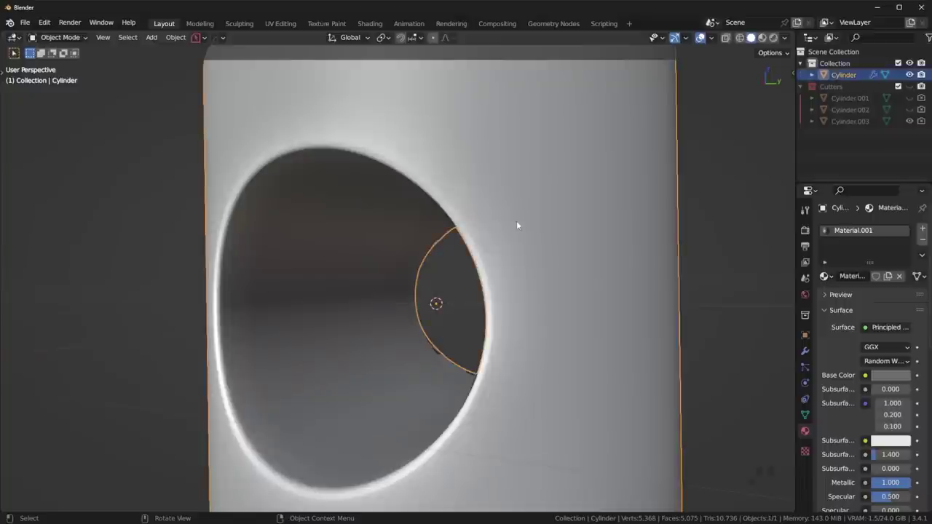
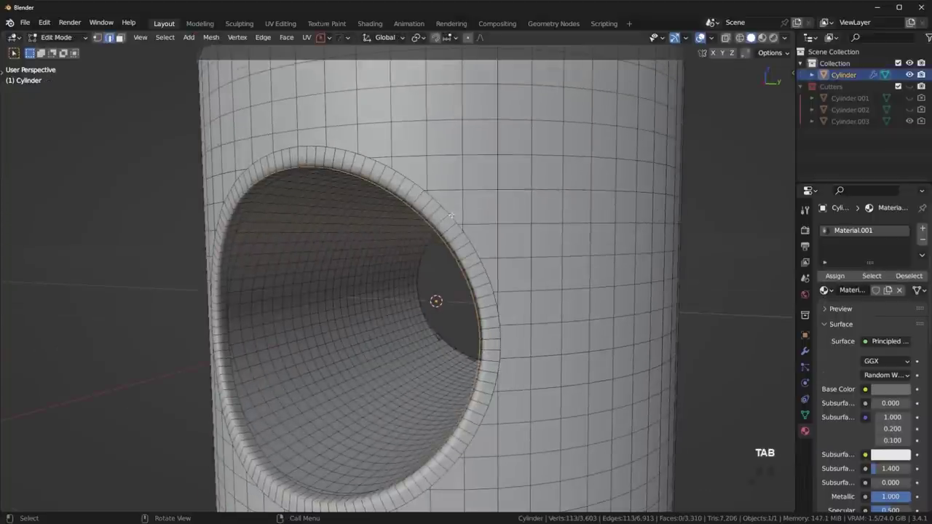
# Orbit around the bevelled cylinder to check the outer edges and hole rim
pyautogui.press('Tab')
pyautogui.moveTo(475, 260); pyautogui.dragTo(592, 273)
pyautogui.moveTo(539, 284); pyautogui.dragTo(461, 284)
pyautogui.moveTo(470, 290); pyautogui.dragTo(509, 295)
pyautogui.middleClick(429, 259)
pyautogui.scroll(3)
pyautogui.middleClick(520, 199)
pyautogui.middleClick(513, 242)
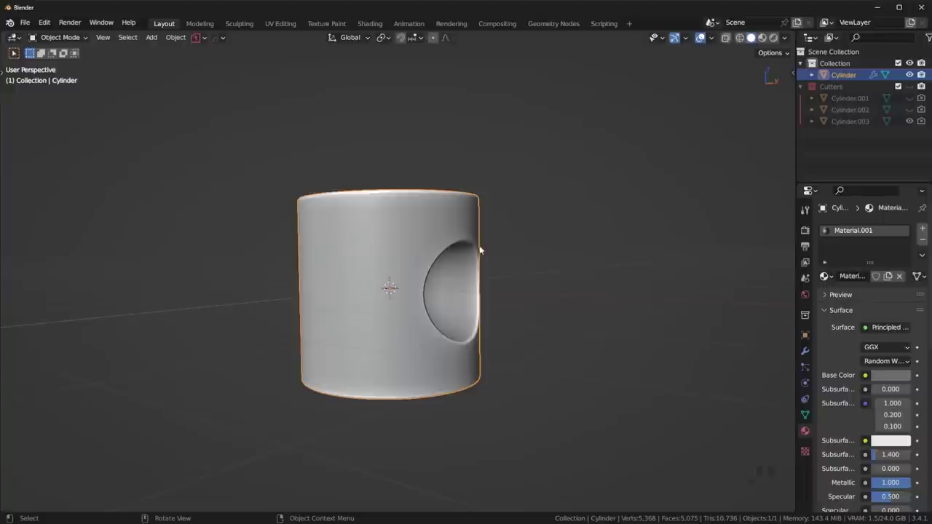
# Apply the Camo Steel material from the MaterialWorks library in the N panel
pyautogui.moveTo(489, 247); pyautogui.dragTo(454, 256)
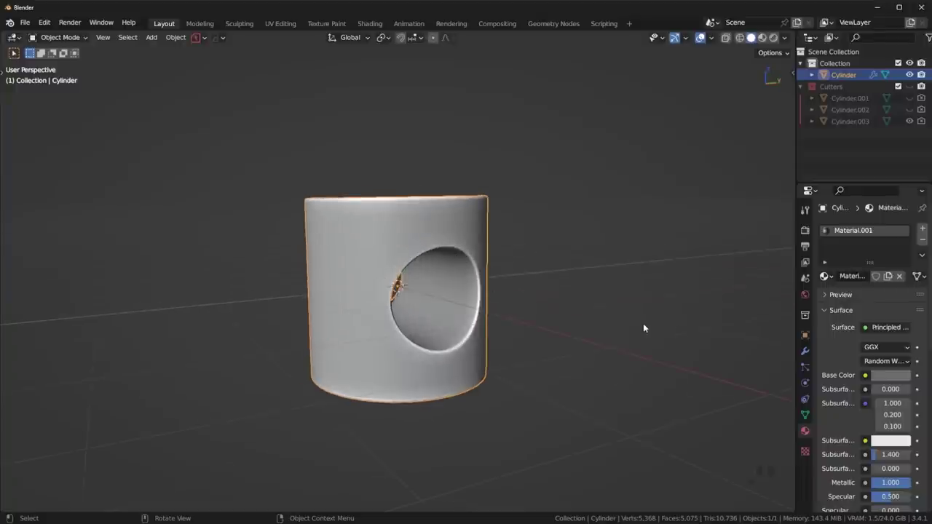
pyautogui.press('n')
pyautogui.click(789, 447)
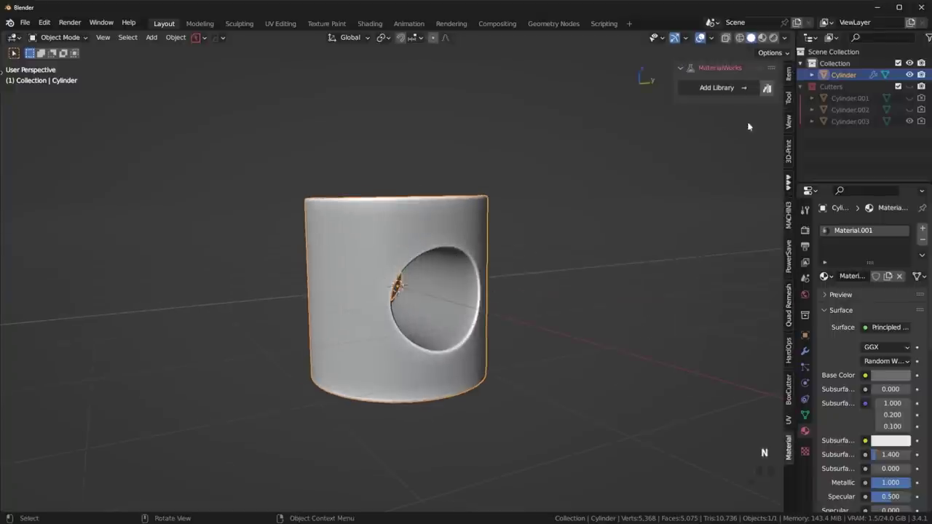
pyautogui.middleClick(545, 286)
pyautogui.press('z')
pyautogui.middleClick(512, 229)
pyautogui.click(740, 157)
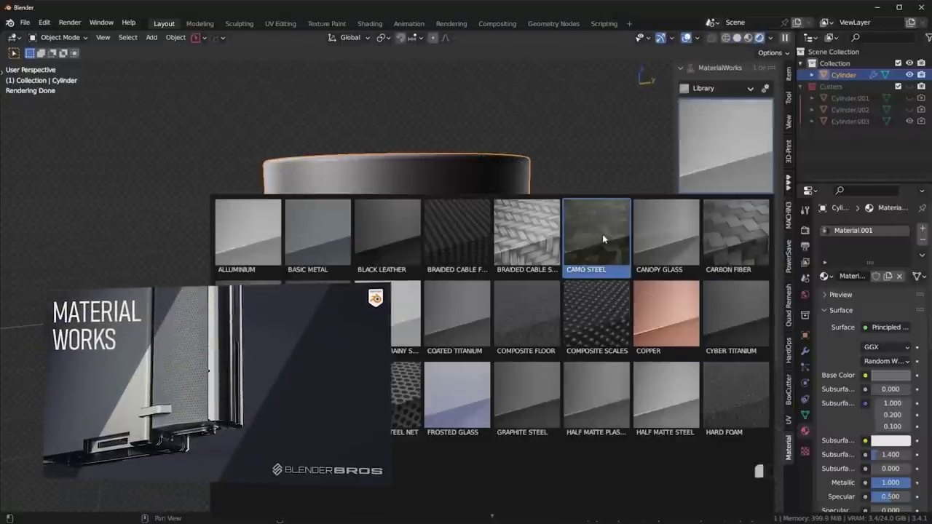
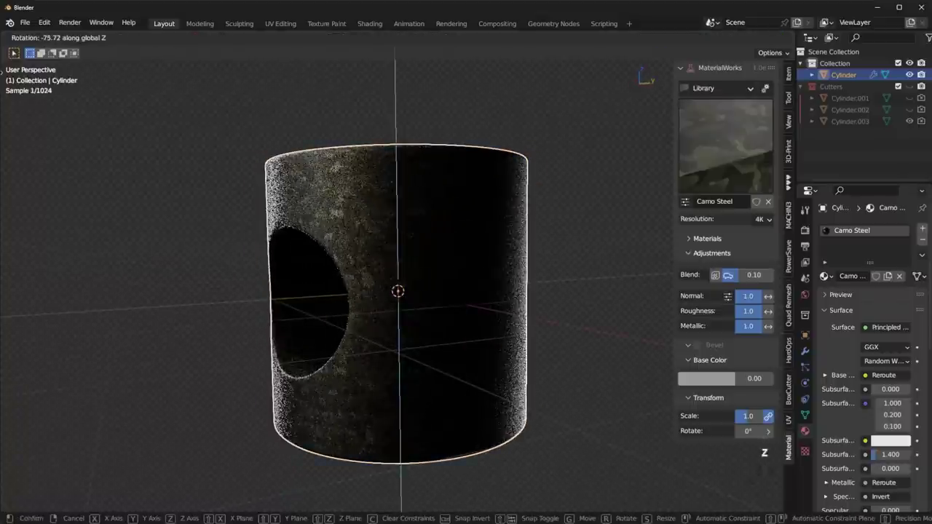
# Rotate the cylinder about -75.7° around the Z axis
pyautogui.click(422, 338)
pyautogui.moveTo(430, 259); pyautogui.dragTo(543, 267)
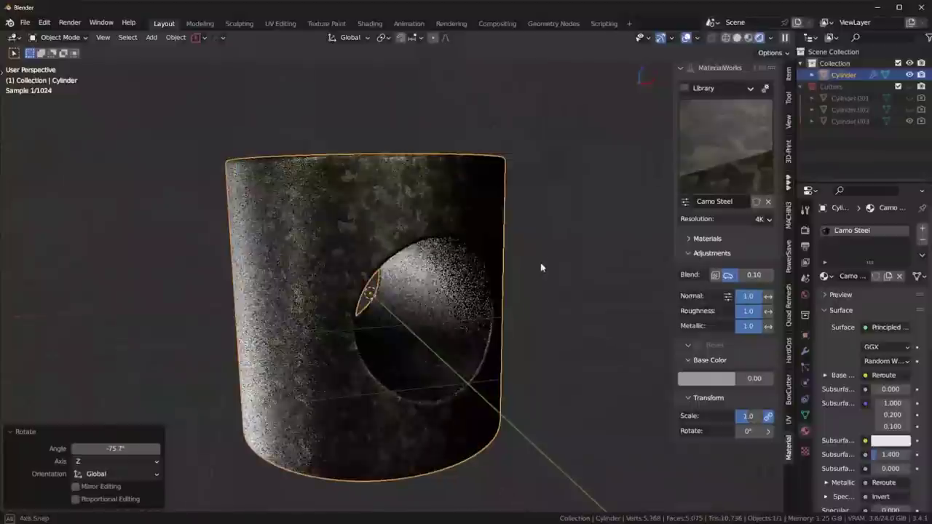